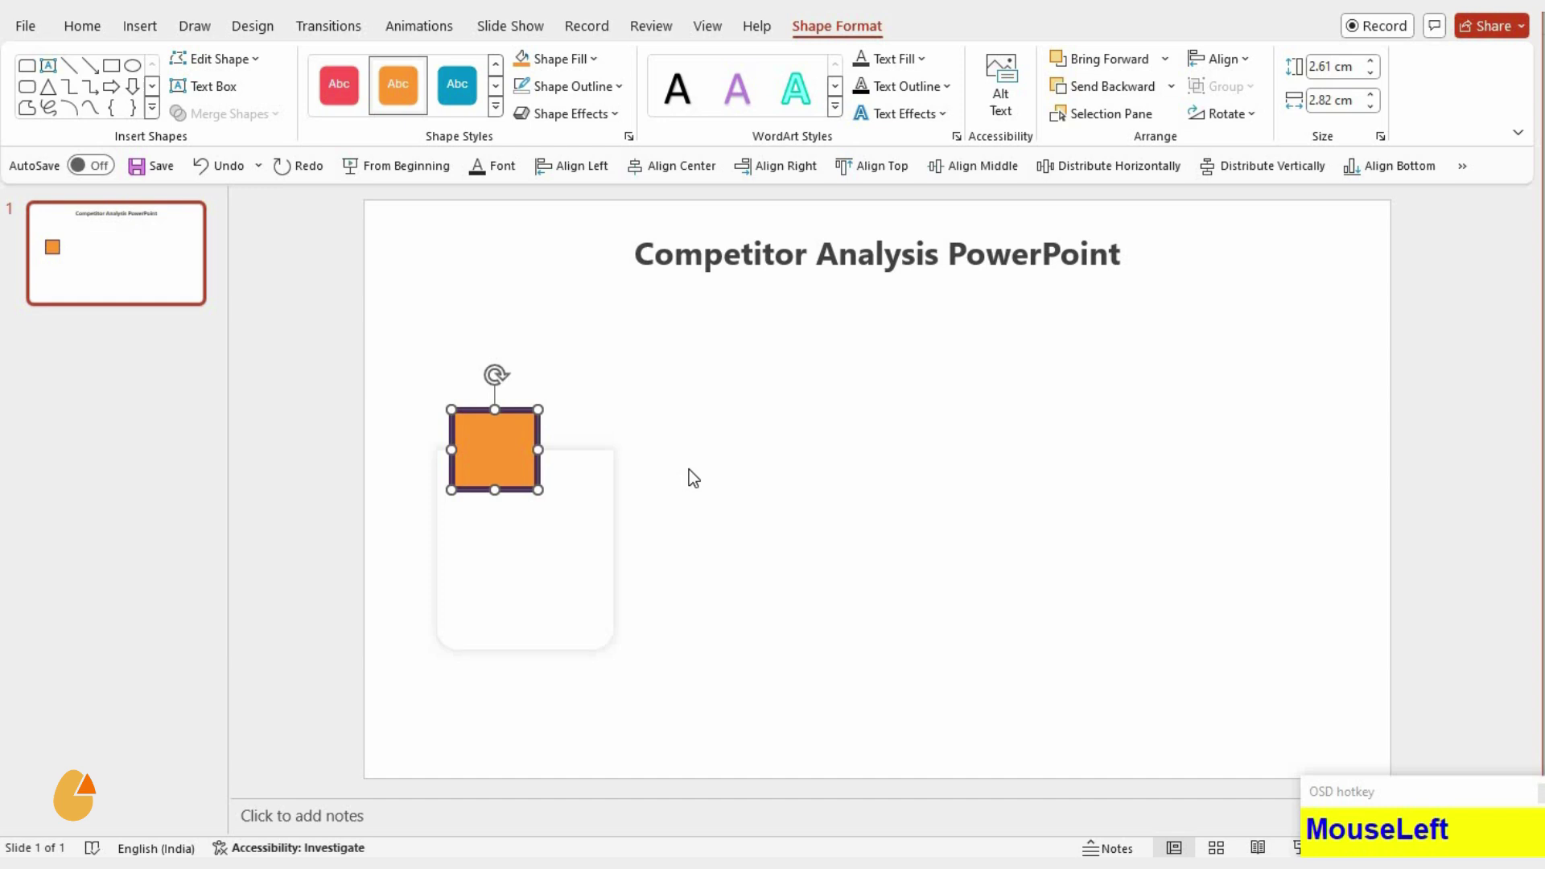
# - Remove the orange square's outline via Format Shape and place a narrow orange rectangle beside it
pyautogui.rightClick(729, 465)
pyautogui.click(797, 708)
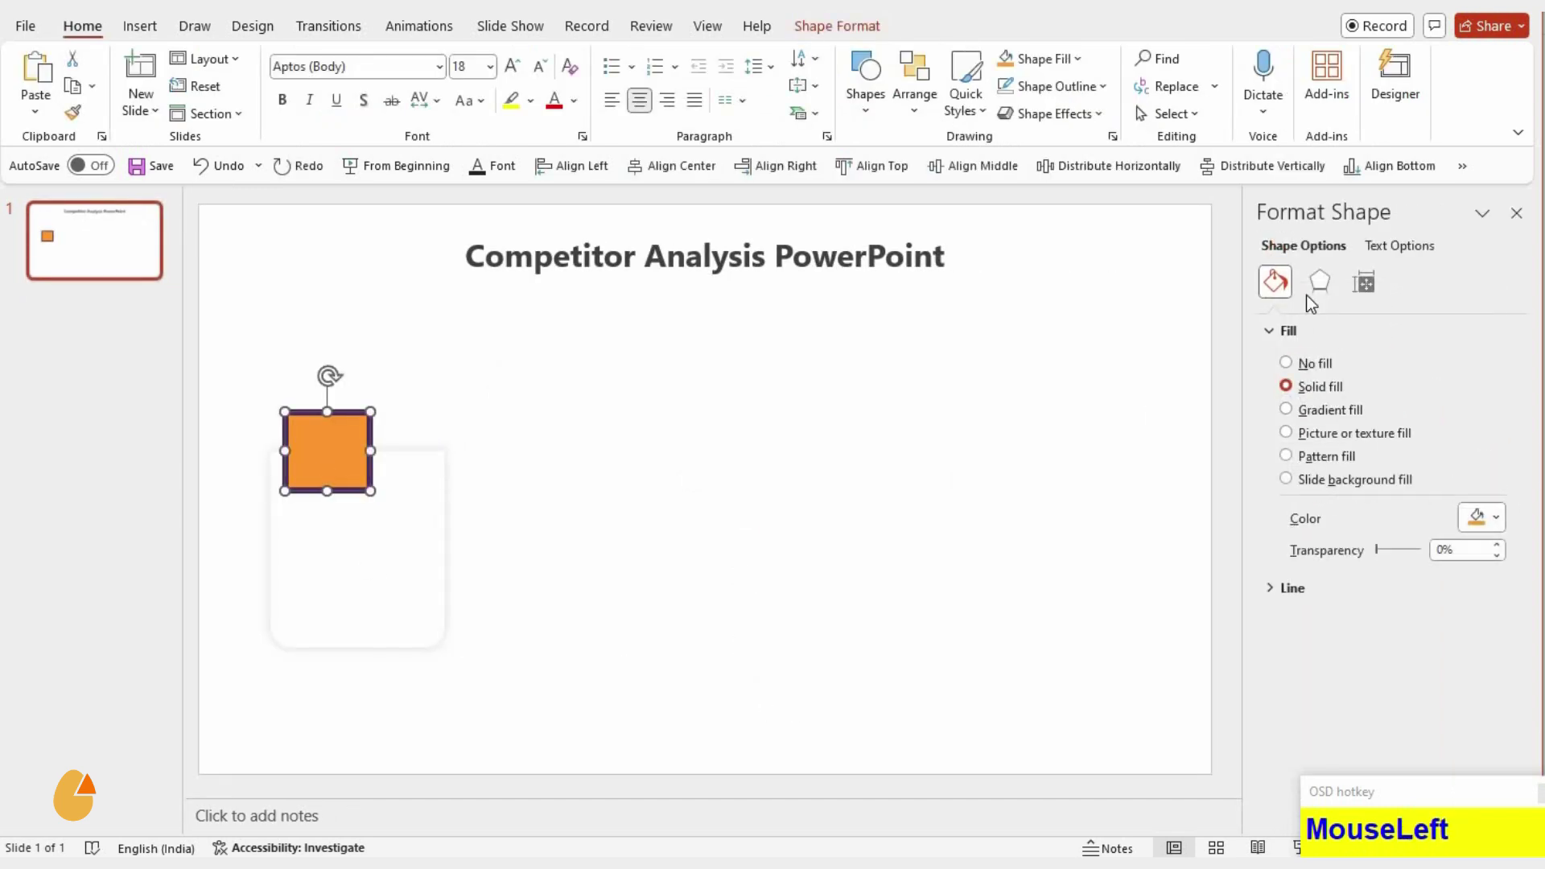
pyautogui.moveTo(1483, 380); pyautogui.dragTo(655, 164)
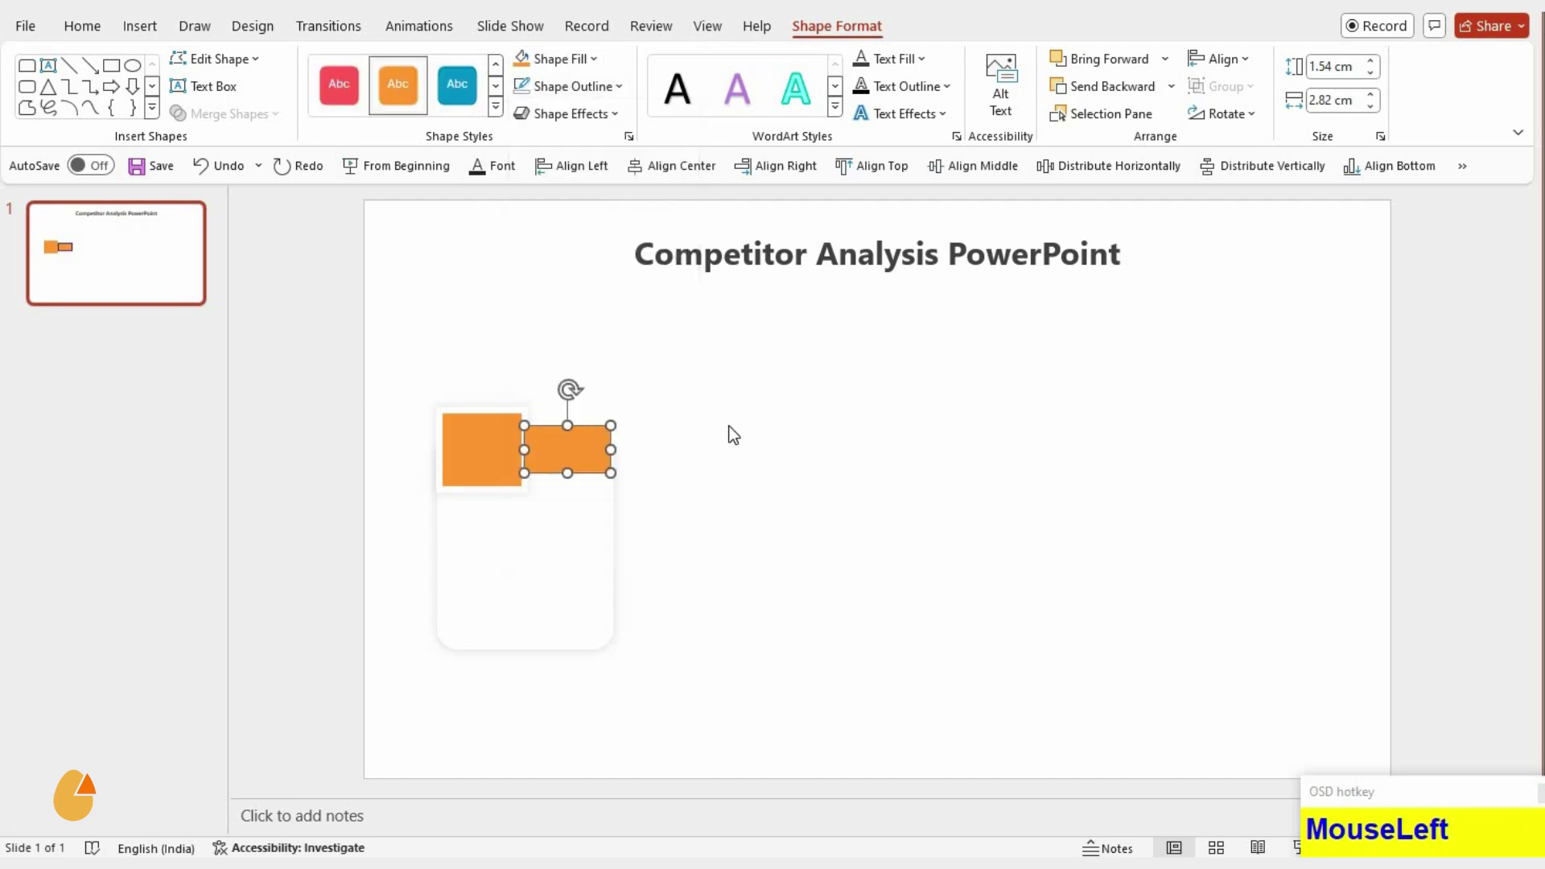
# - Insert an orange right-pointing block arrow beside the orange square on the card
pyautogui.rightClick(528, 479)
pyautogui.click(594, 508)
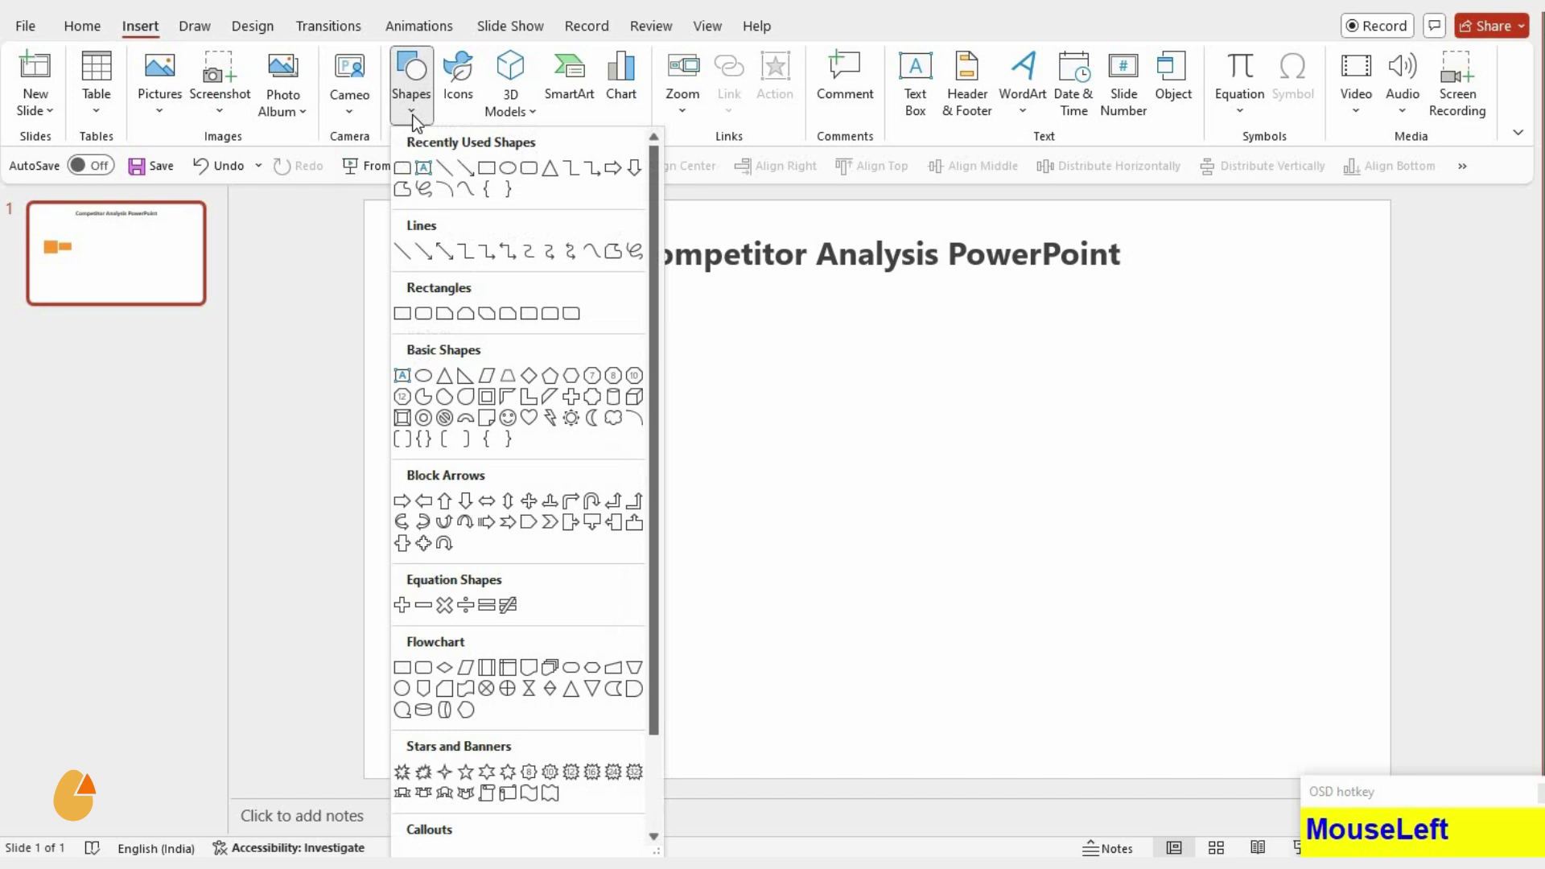
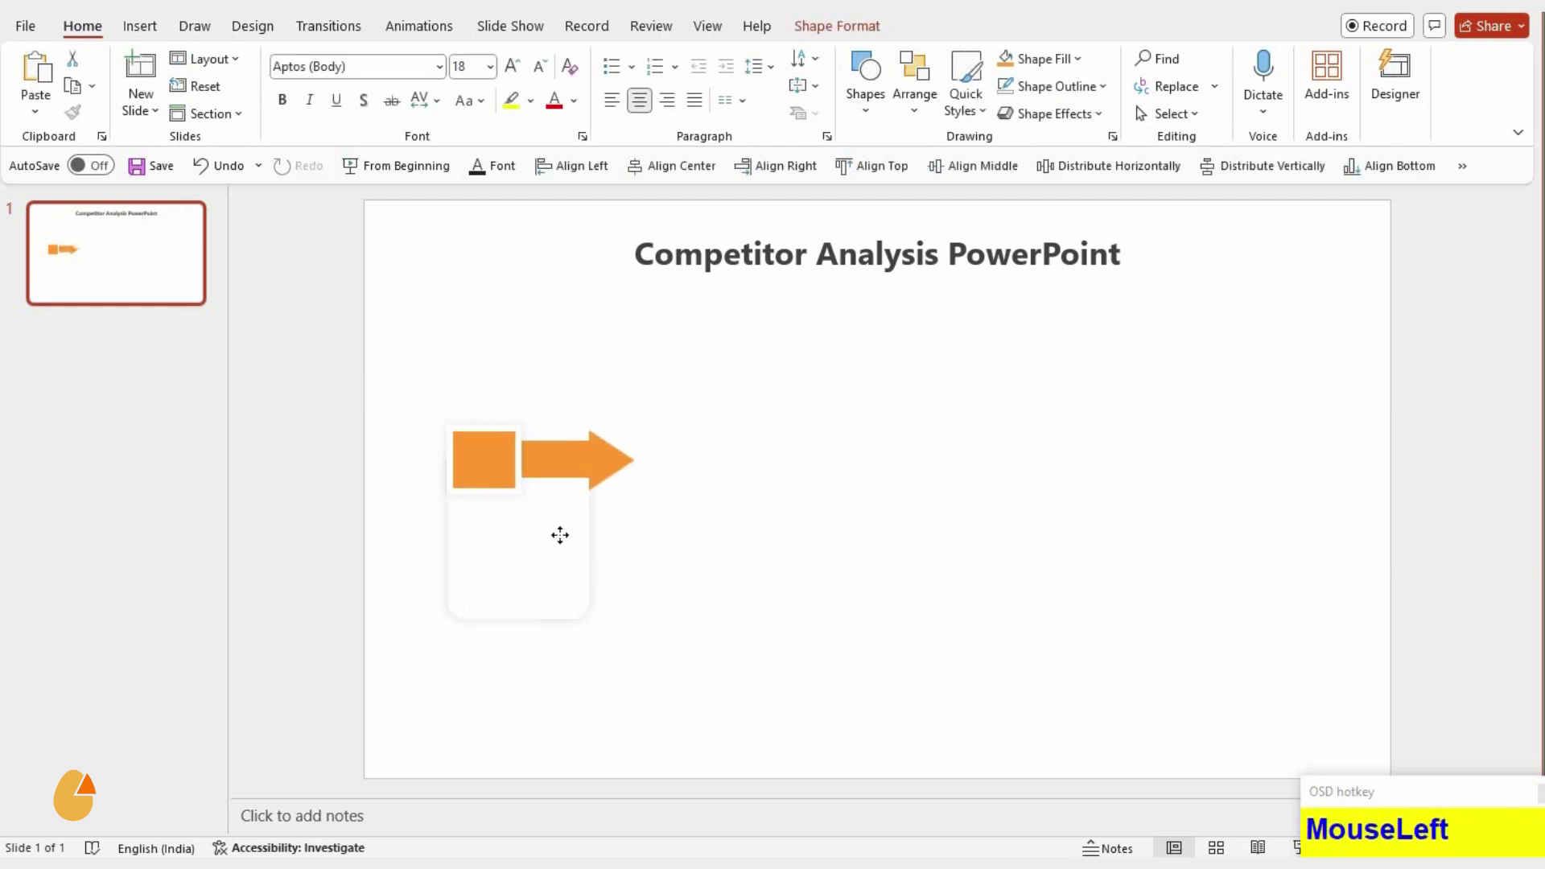
pyautogui.click(563, 463)
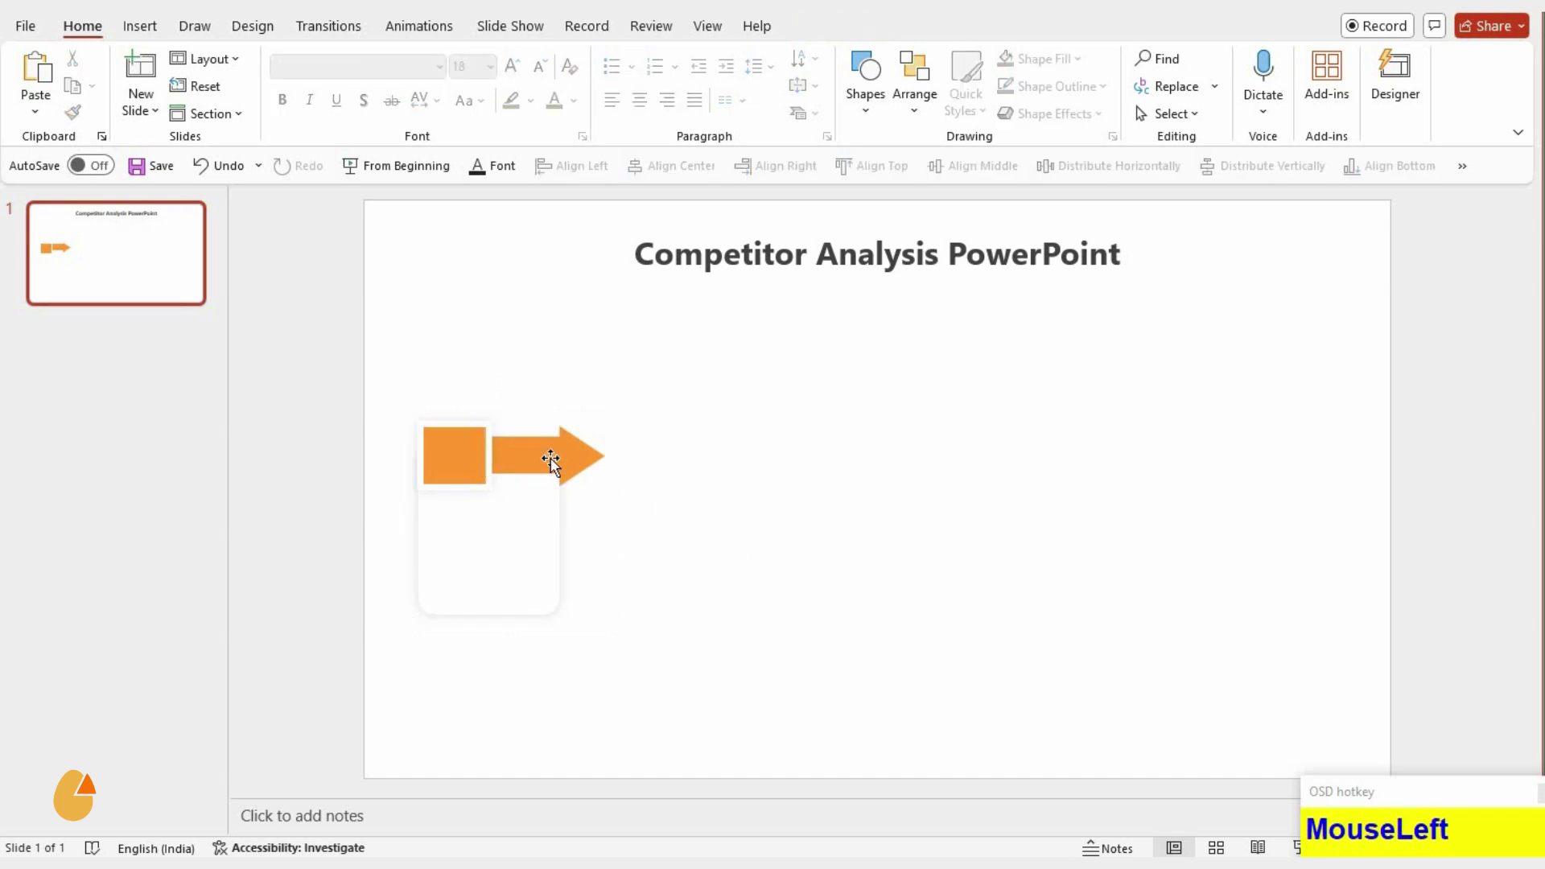
# - Ungroup, remove the leftover rectangle next to the arrow, and undo a stray change
pyautogui.press('ctrl+shift+g')
pyautogui.click(553, 502)
pyautogui.rightClick(551, 461)
pyautogui.click(608, 495)
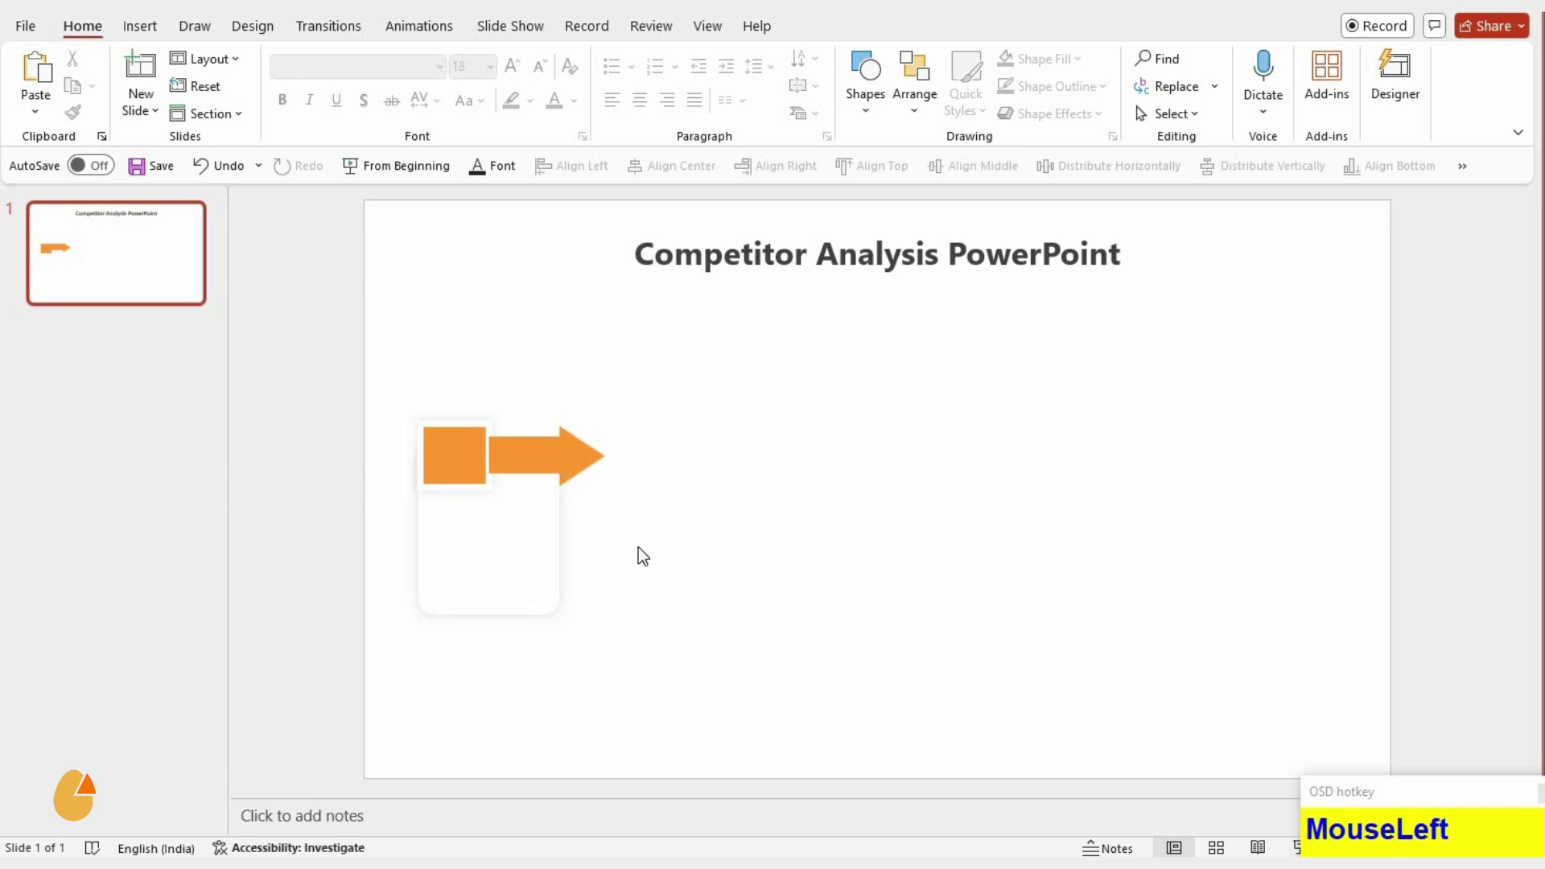
pyautogui.press('ctrl+z')
# - Group the card set, distribute the five copies horizontally and align them to the middle
pyautogui.click(665, 643)
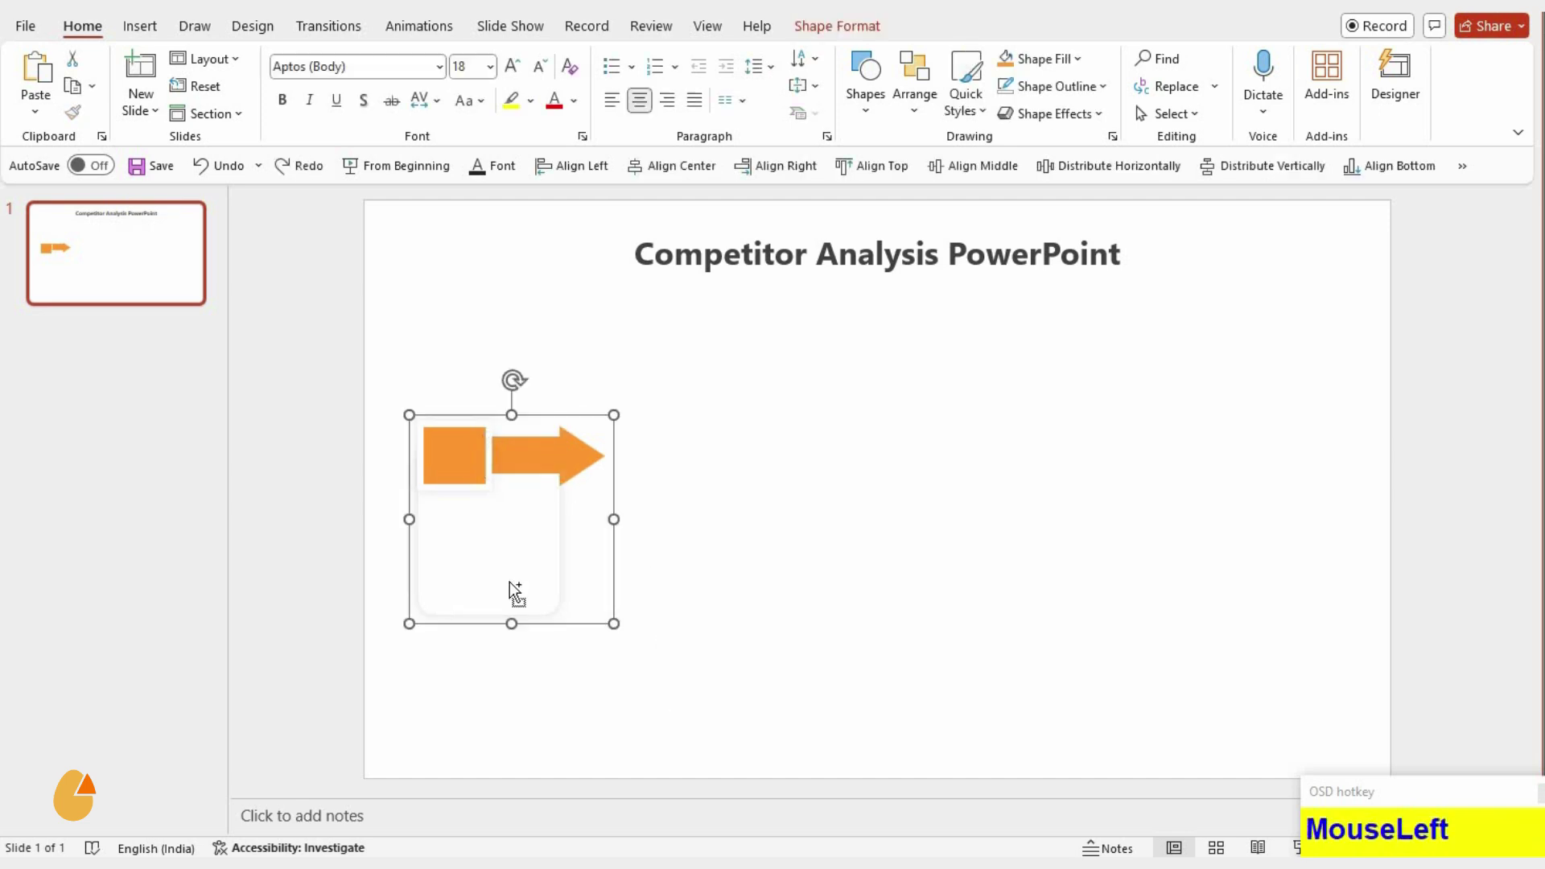
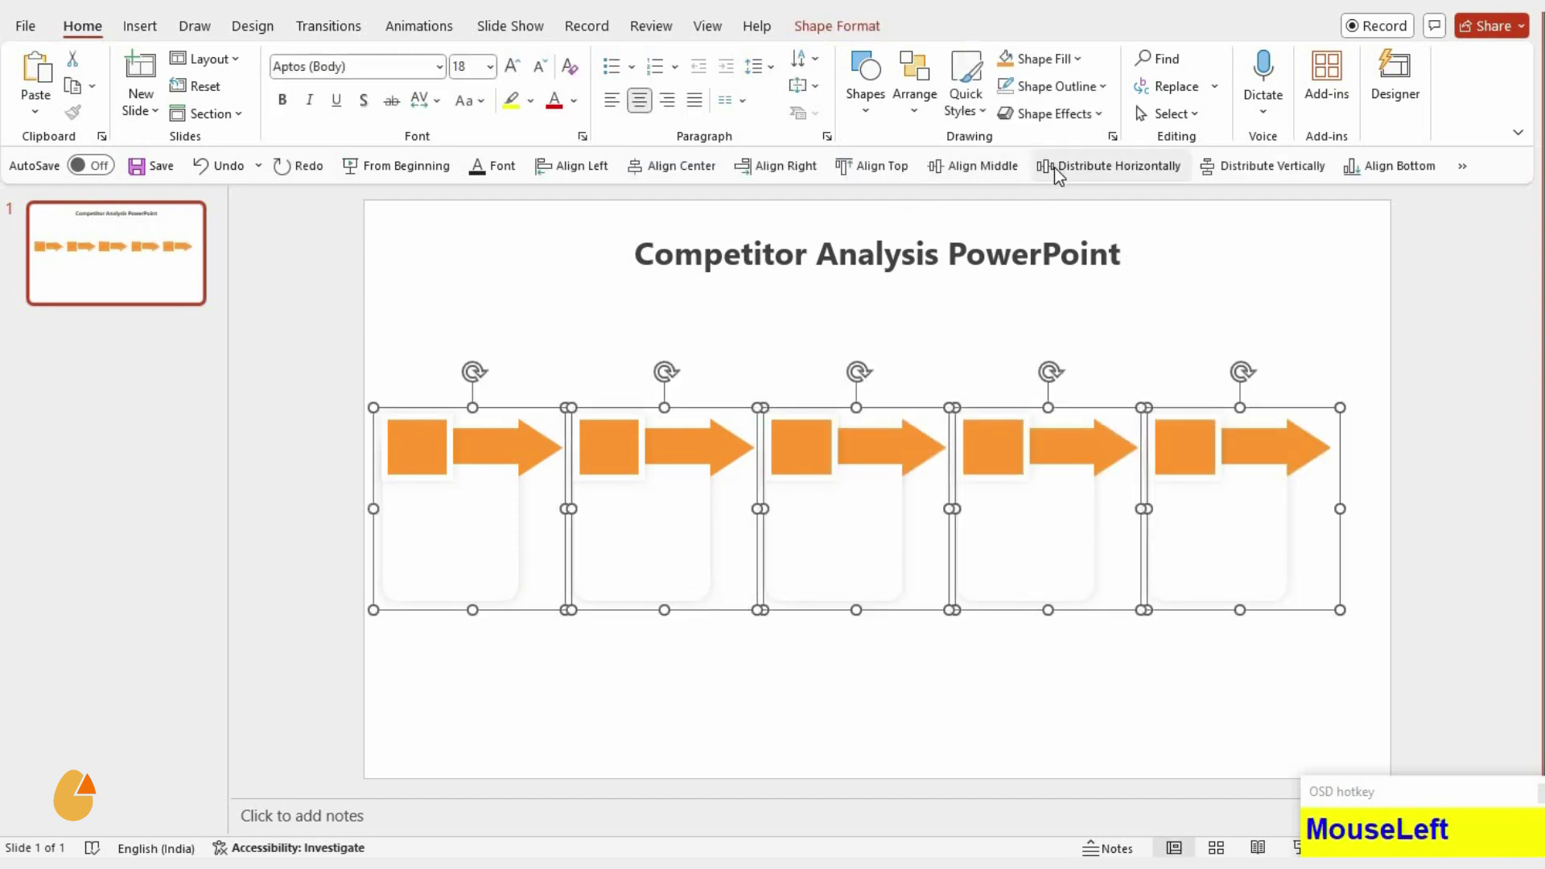
pyautogui.press('ctrl+g')
pyautogui.click(643, 166)
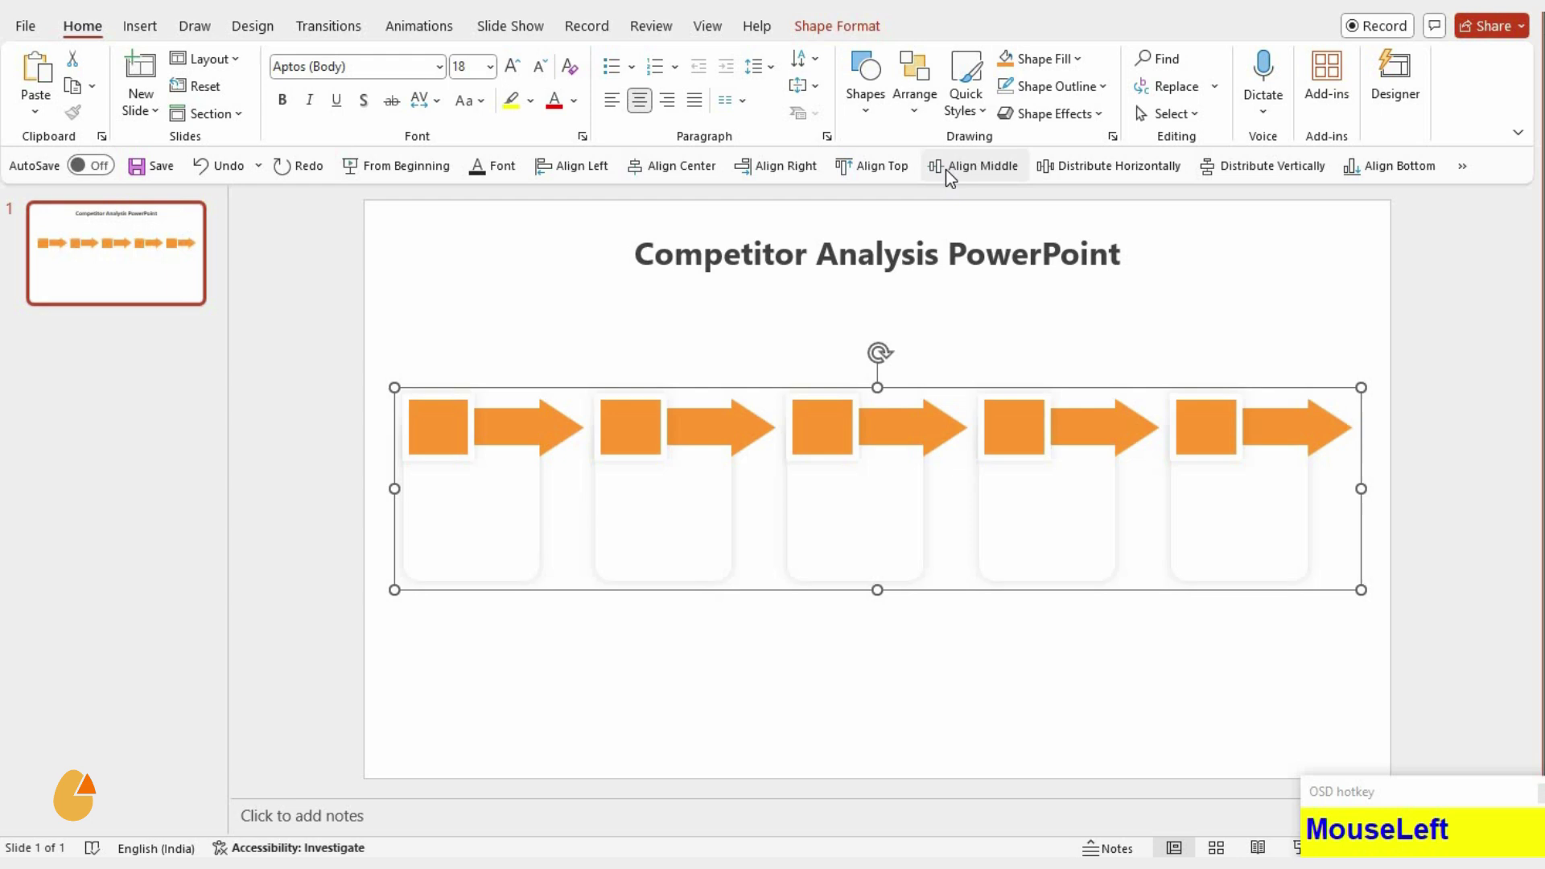
pyautogui.press('Down')
pyautogui.press('Down')
pyautogui.press('Down')
pyautogui.click(777, 575)
# - Ungroup each of the five card sets and fill the first square purple
pyautogui.press('ctrl+shift+g')
pyautogui.click(470, 550)
pyautogui.press('ctrl+shift+g')
pyautogui.click(628, 534)
pyautogui.press('ctrl+shift+g')
pyautogui.click(900, 521)
pyautogui.press('ctrl+shift+g')
pyautogui.click(1065, 524)
pyautogui.press('ctrl+shift+g')
pyautogui.click(1235, 509)
pyautogui.press('ctrl+shift+g')
pyautogui.click(515, 624)
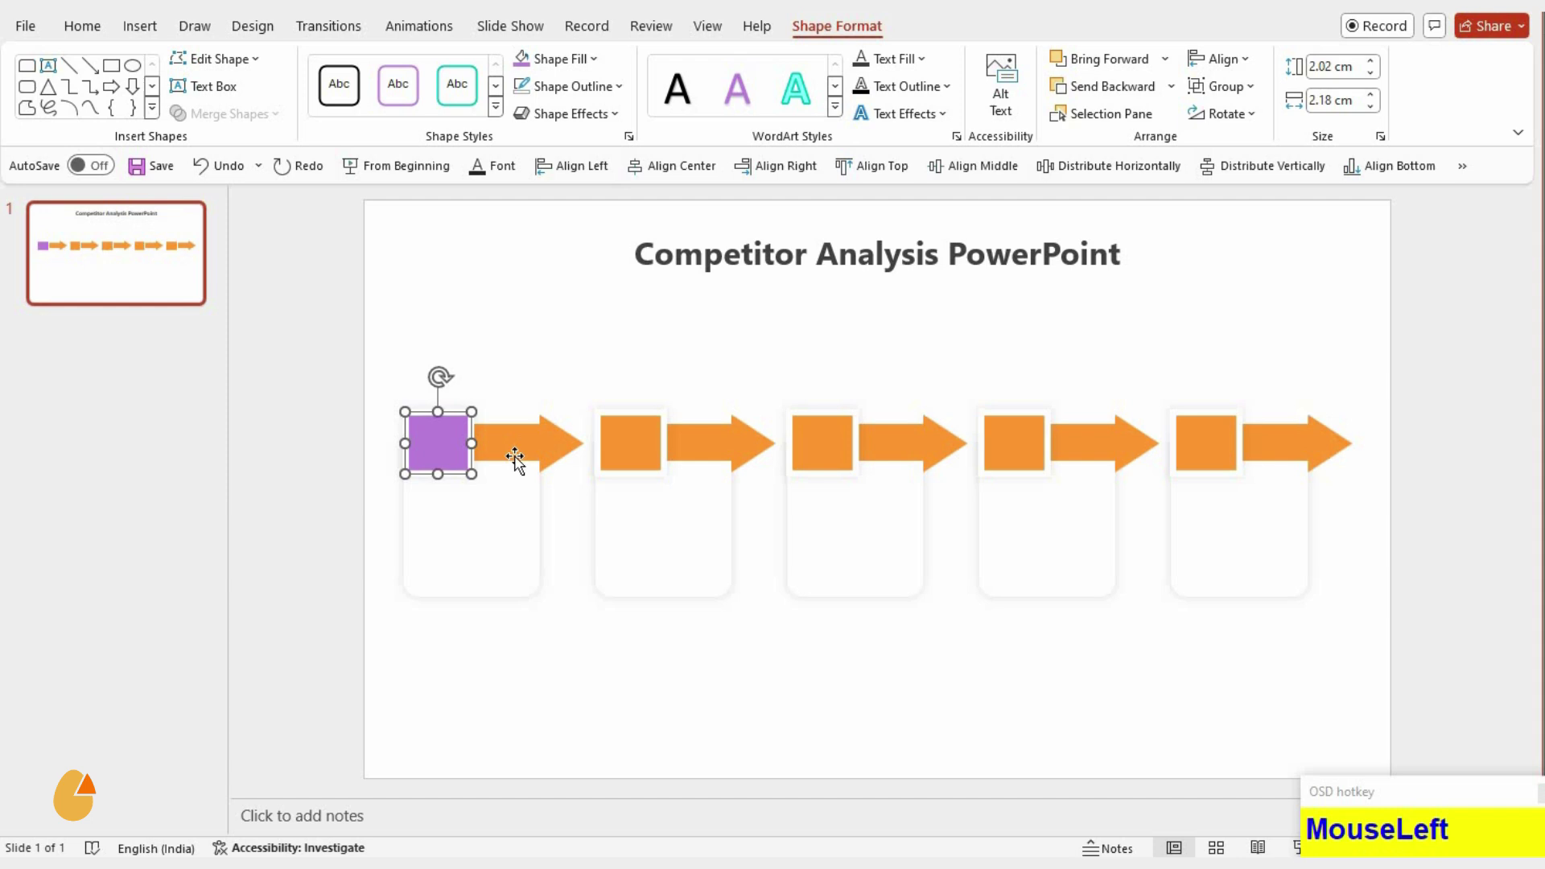
# - Colour the first arrow purple, the second square and arrow teal, the third red
pyautogui.press('F4')
pyautogui.click(570, 443)
pyautogui.press('F4')
pyautogui.click(644, 435)
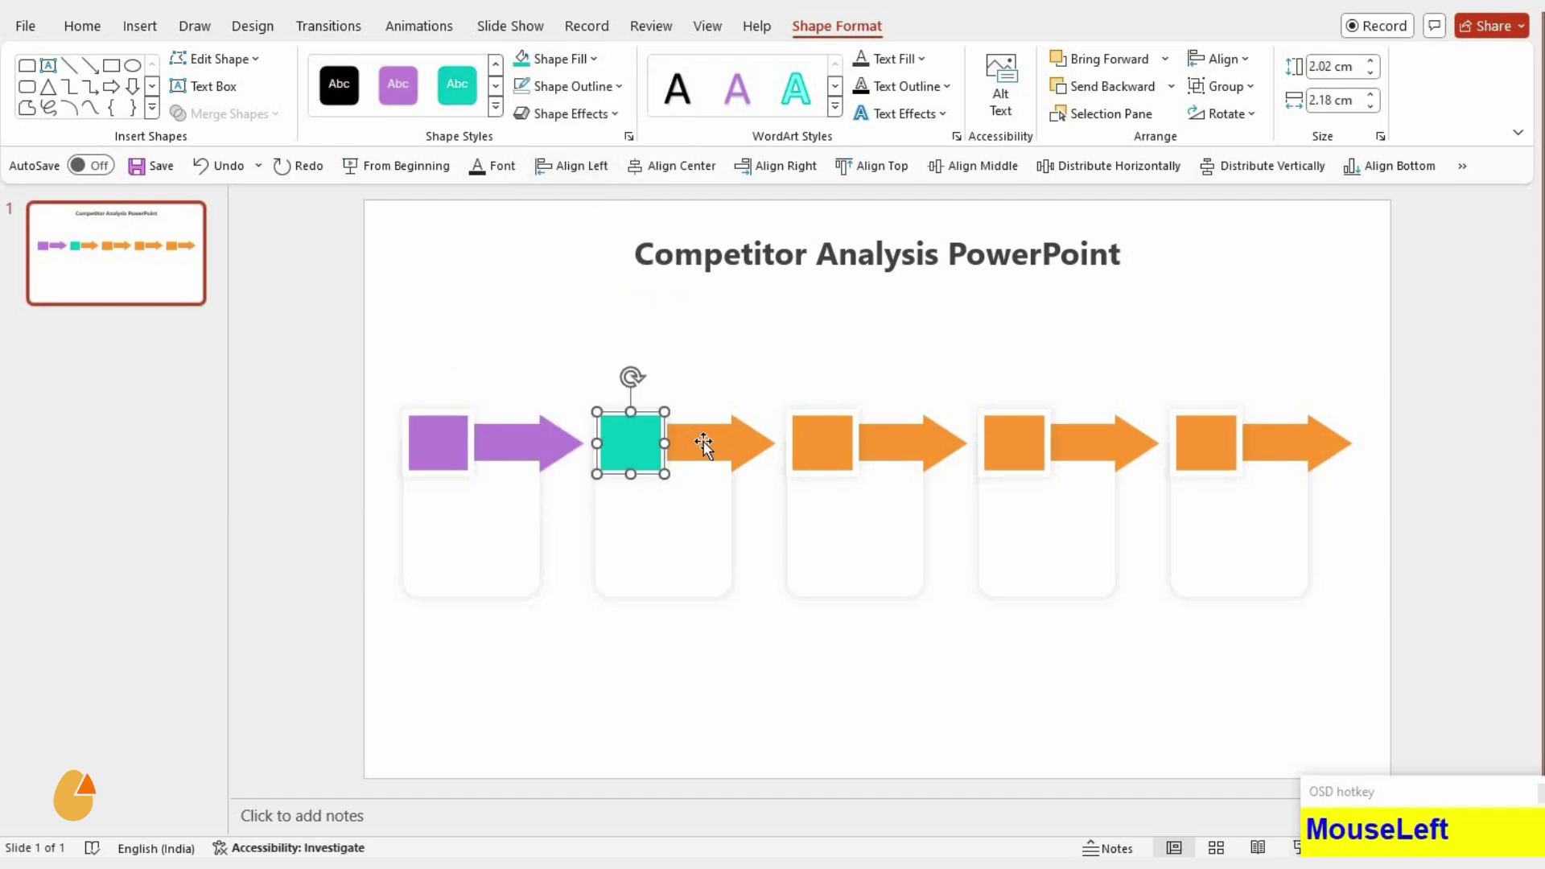
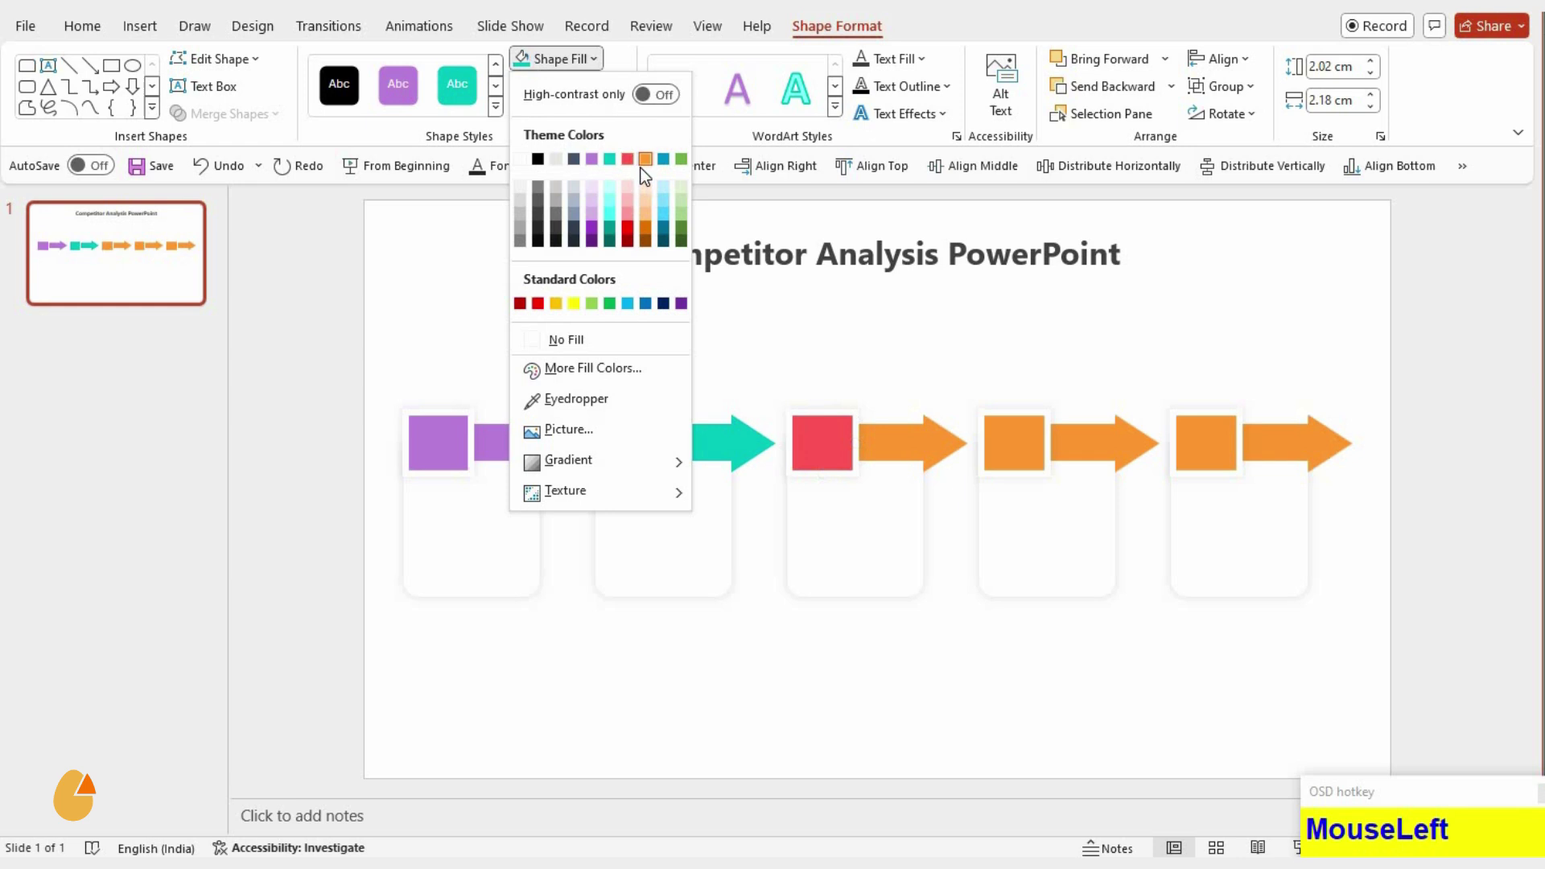
pyautogui.press('F4')
pyautogui.click(949, 457)
# - Colour the fourth square and arrow blue and the fifth square and arrow green
pyautogui.press('F4')
pyautogui.click(1032, 444)
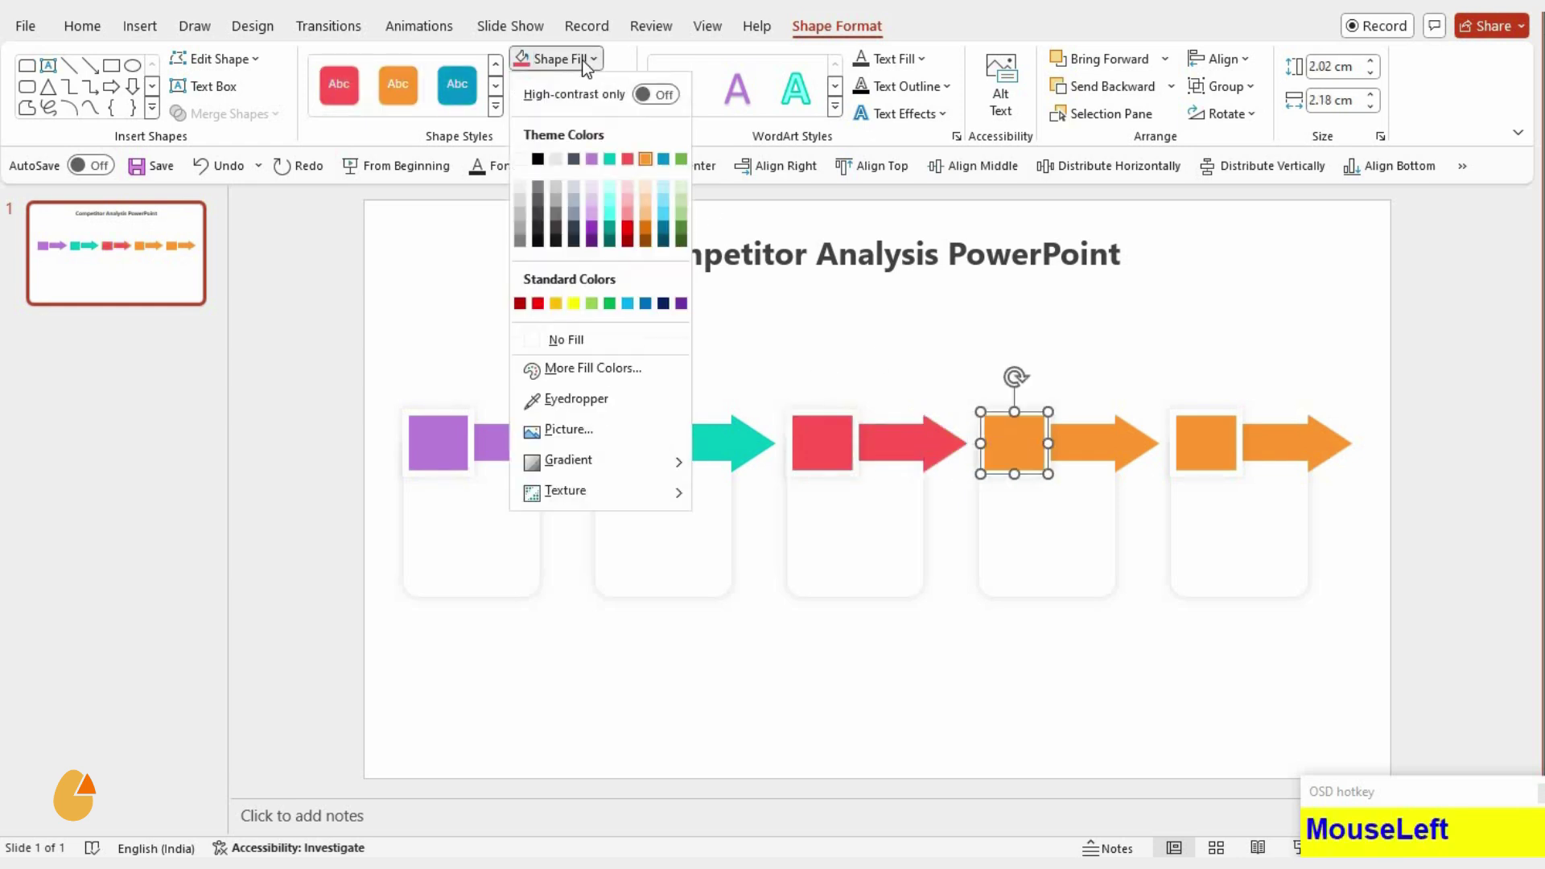
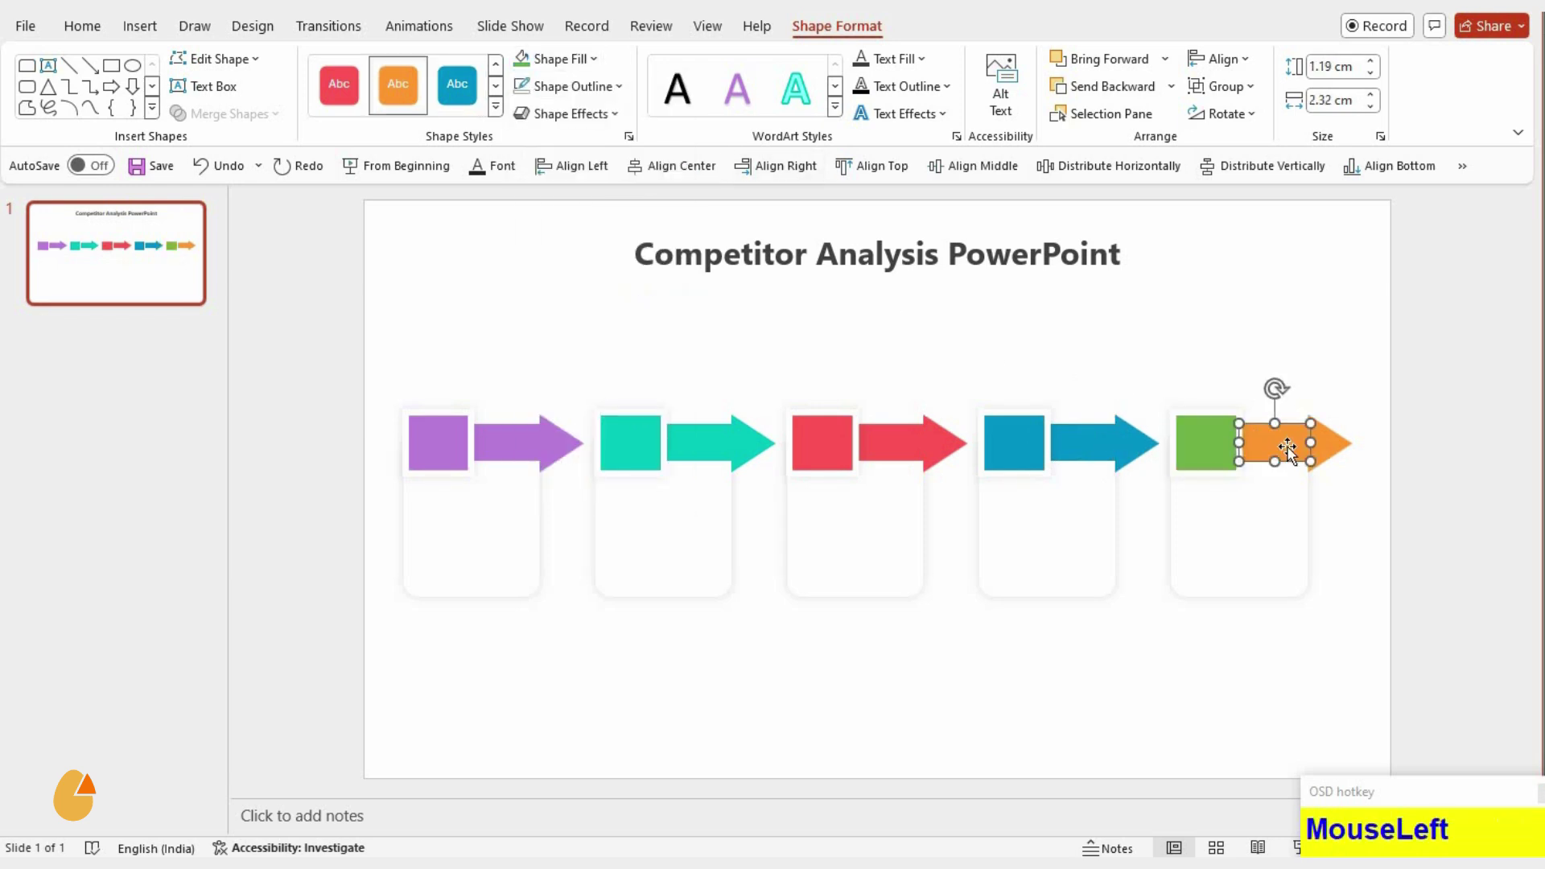
pyautogui.press('F4')
pyautogui.click(1335, 449)
pyautogui.press('F4')
pyautogui.click(945, 700)
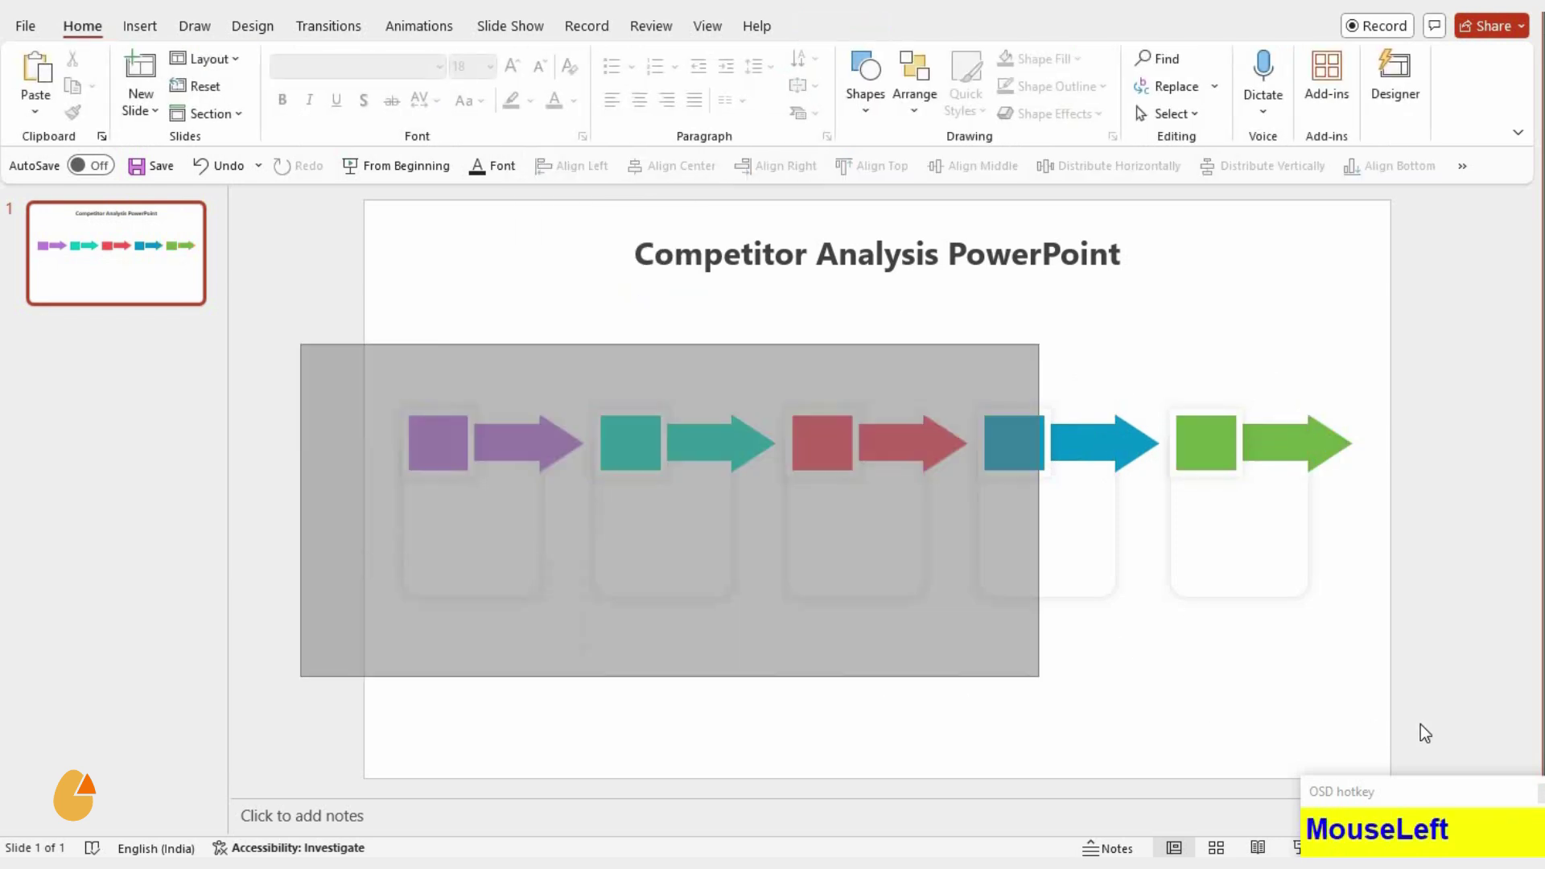
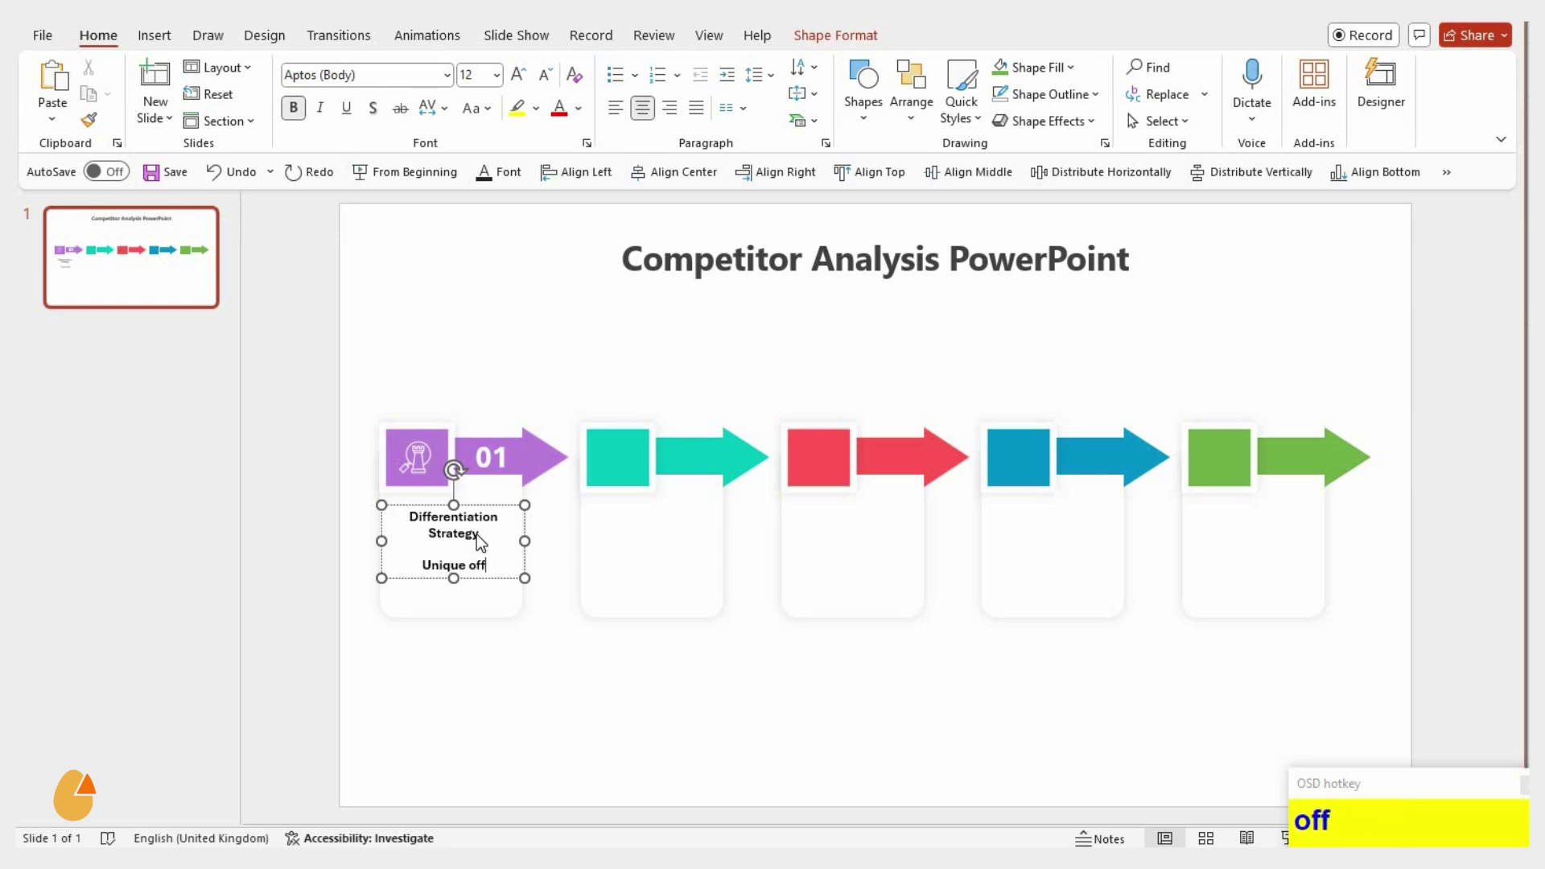
# - Type the first card's description 'Unique offering for Standout Competi…' line by line
pyautogui.write('ringering_for')
pyautogui.press('Return')
pyautogui.write('sta')
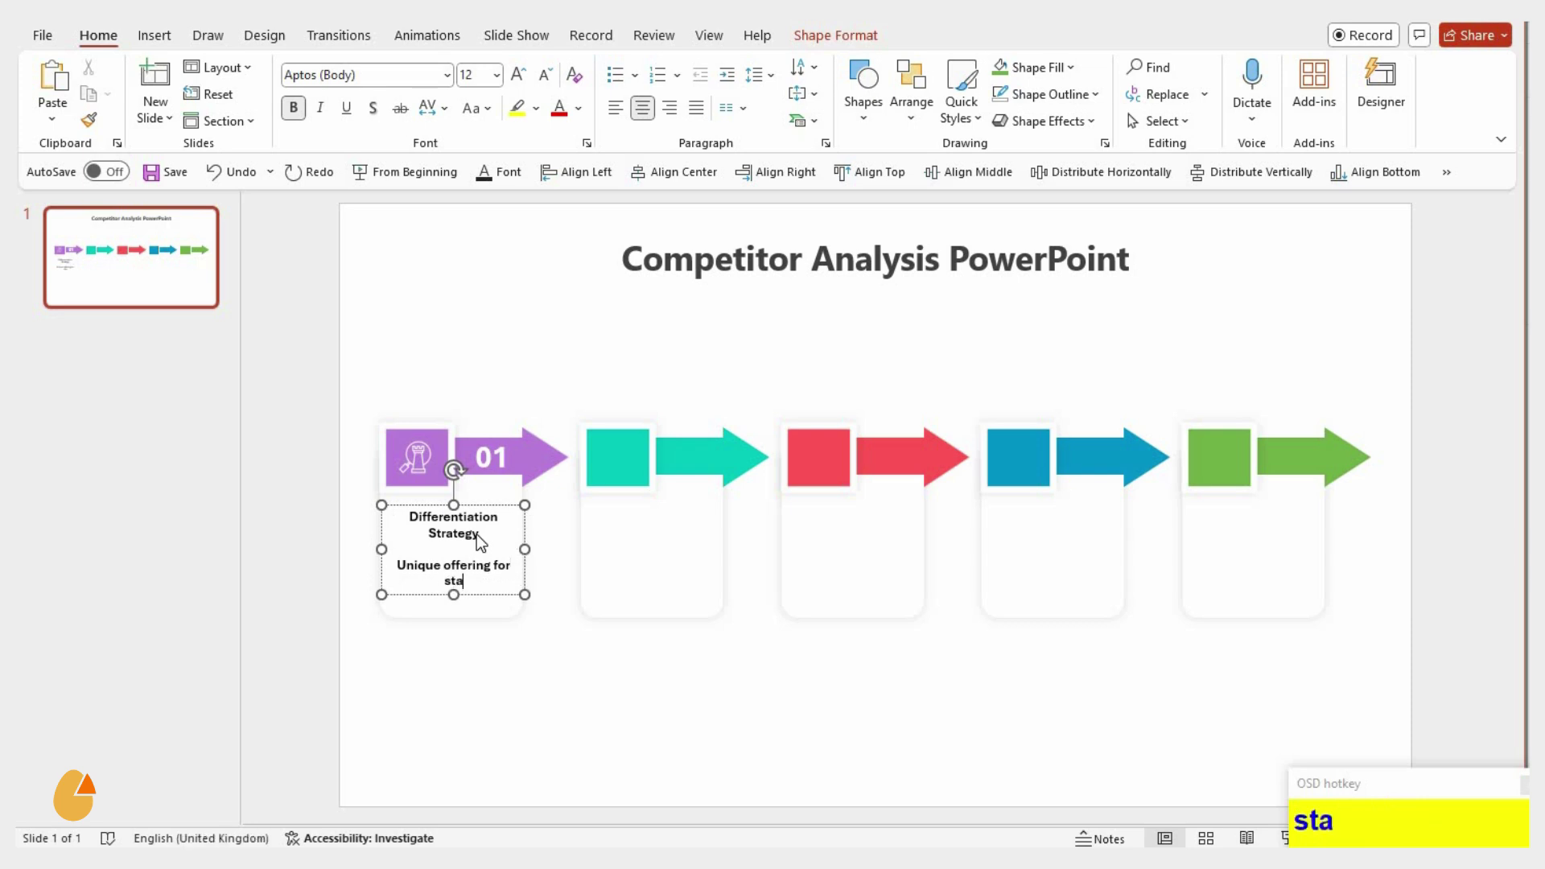
pyautogui.write('dout')
pyautogui.press('Return')
pyautogui.press('shift+c')
pyautogui.press('BackSpace')
pyautogui.write('Backspaceope')
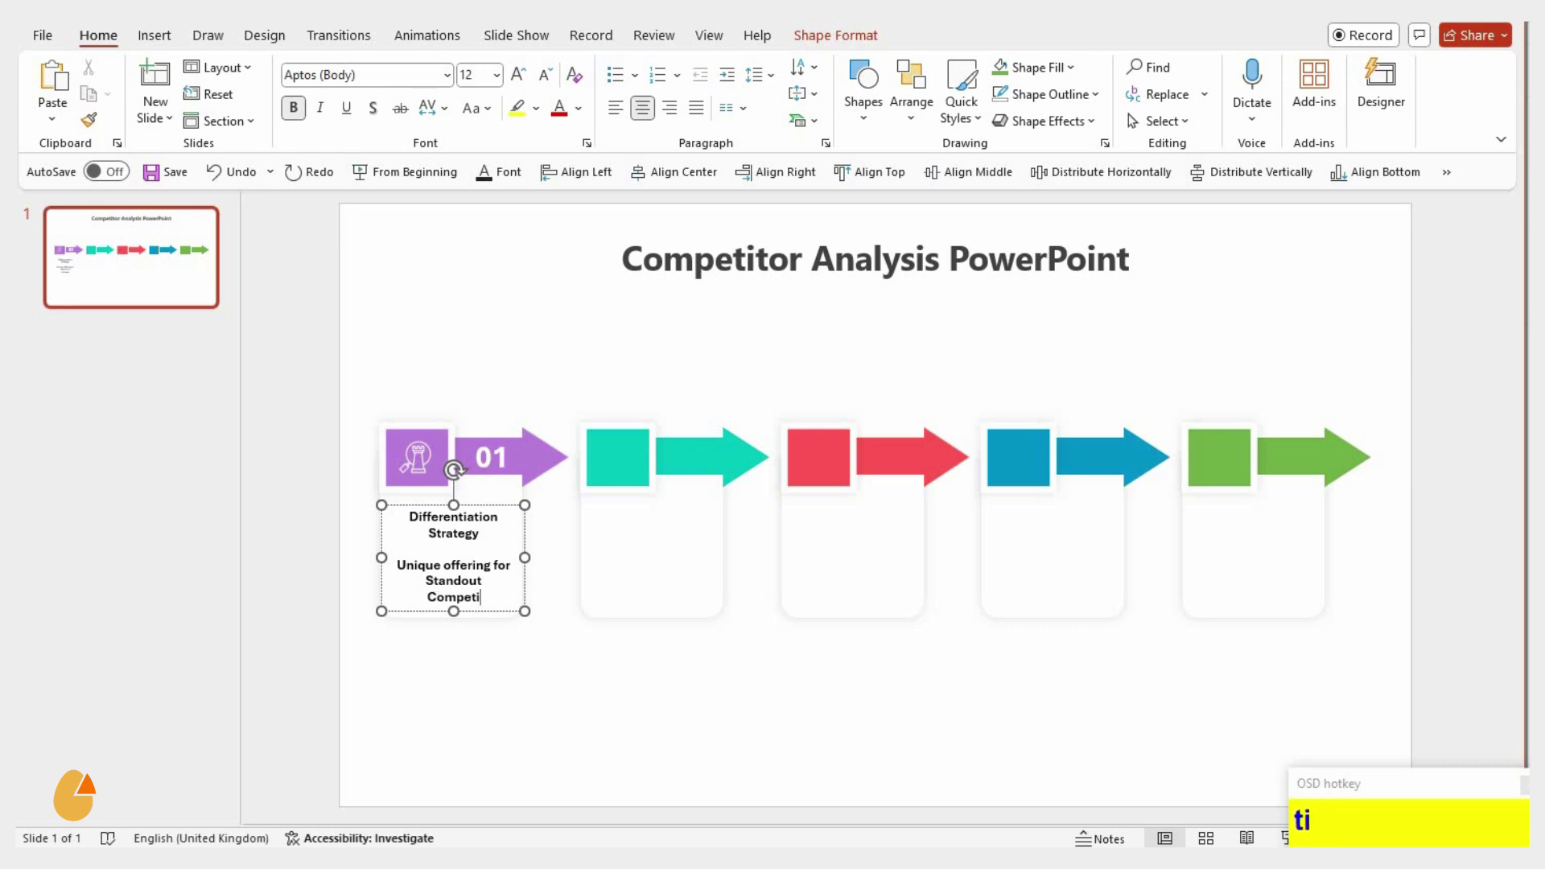
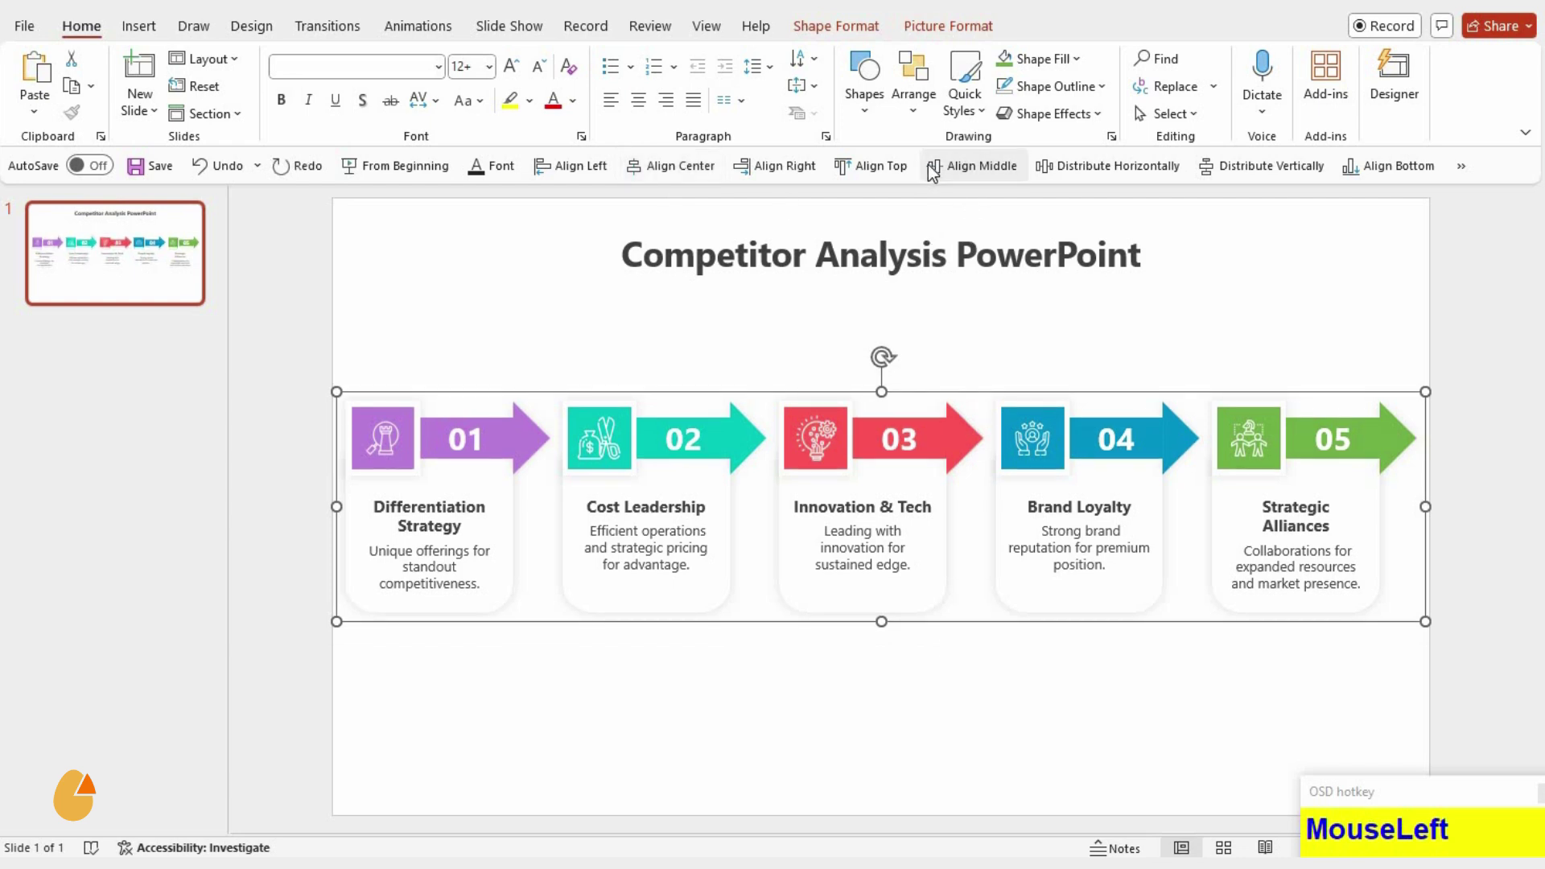
pyautogui.press('Down')
pyautogui.press('Down')
pyautogui.press('Down')
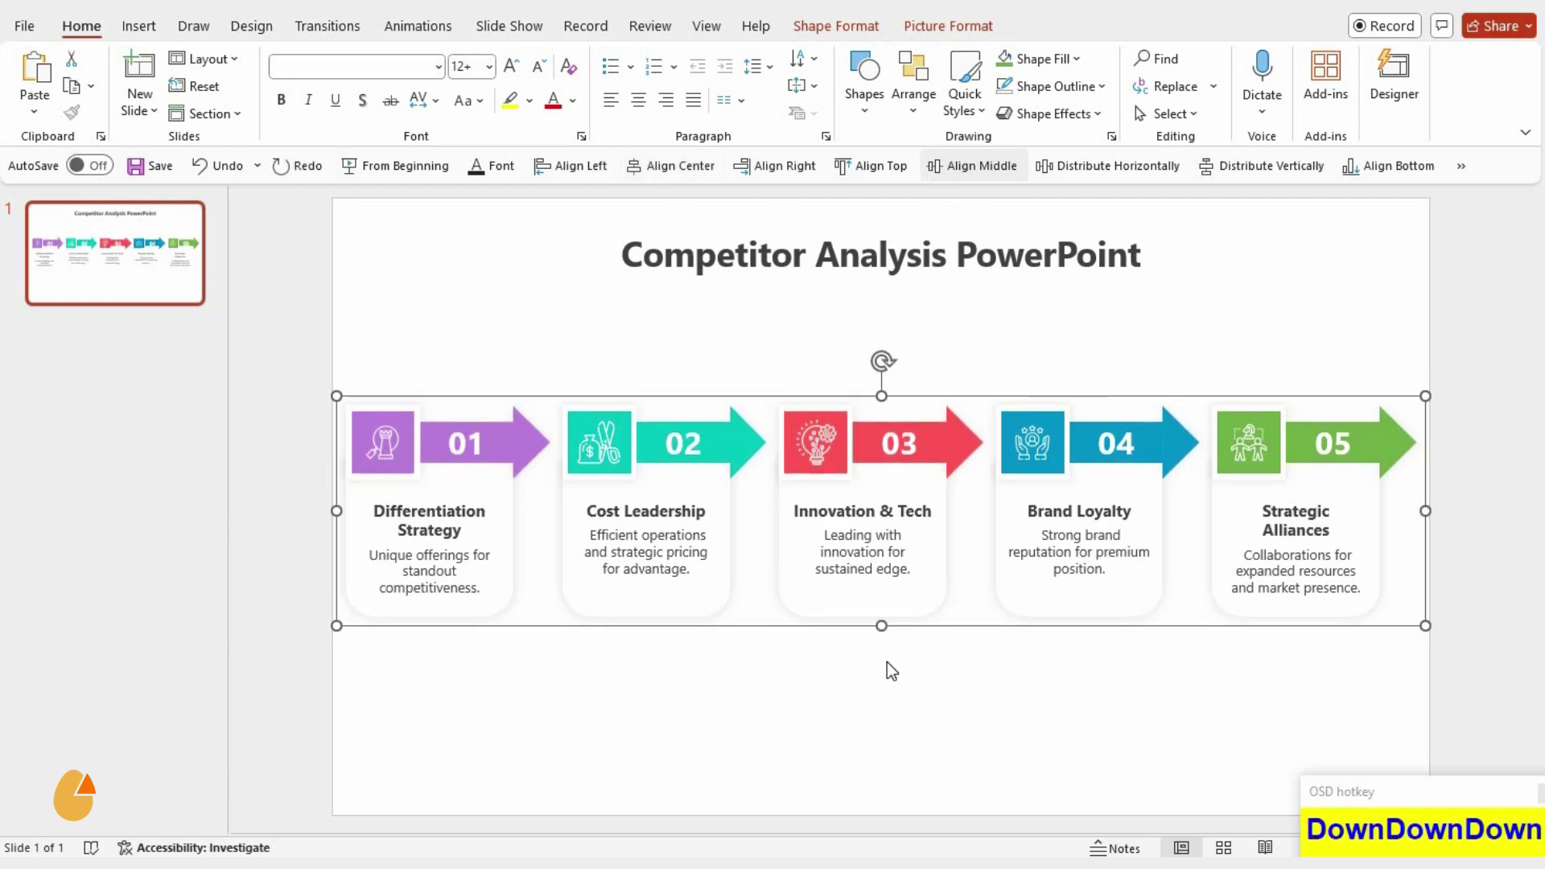
pyautogui.click(901, 750)
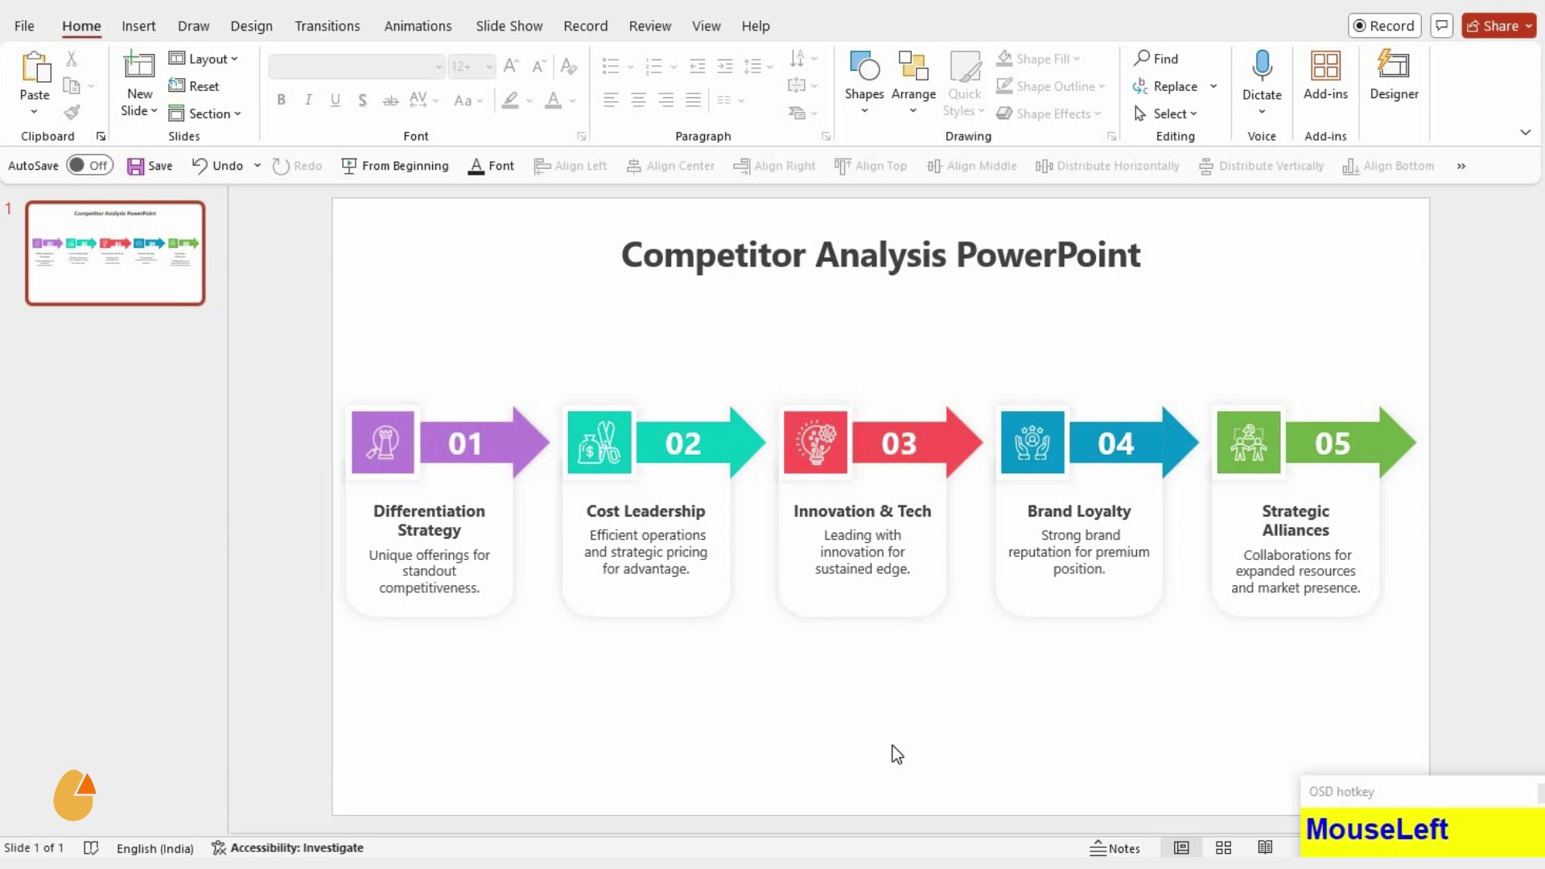